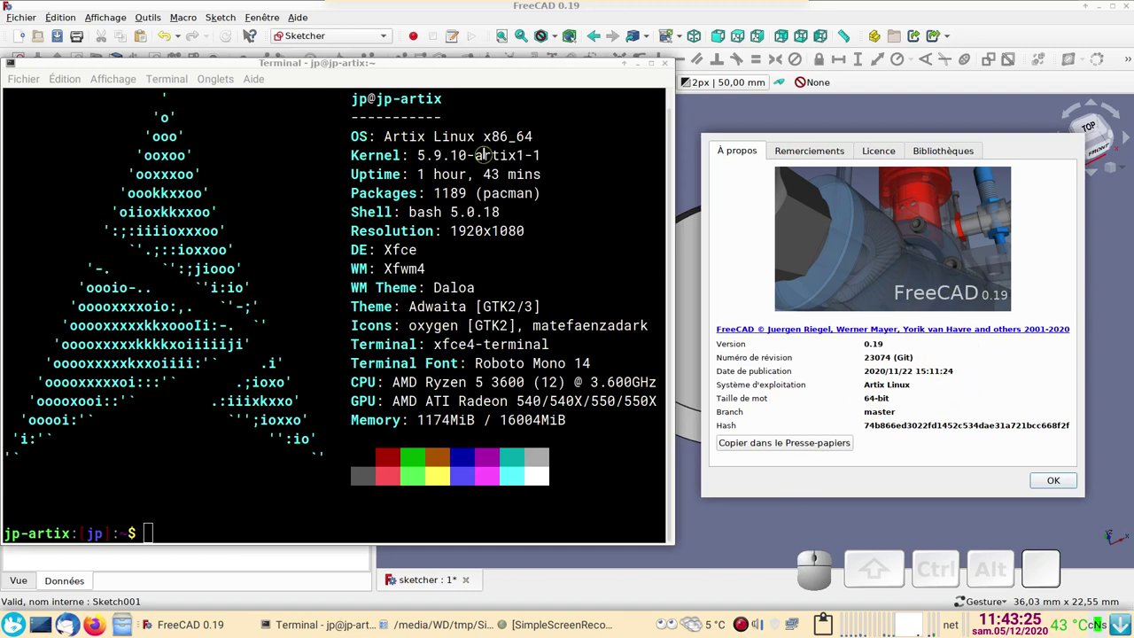
click(1054, 482)
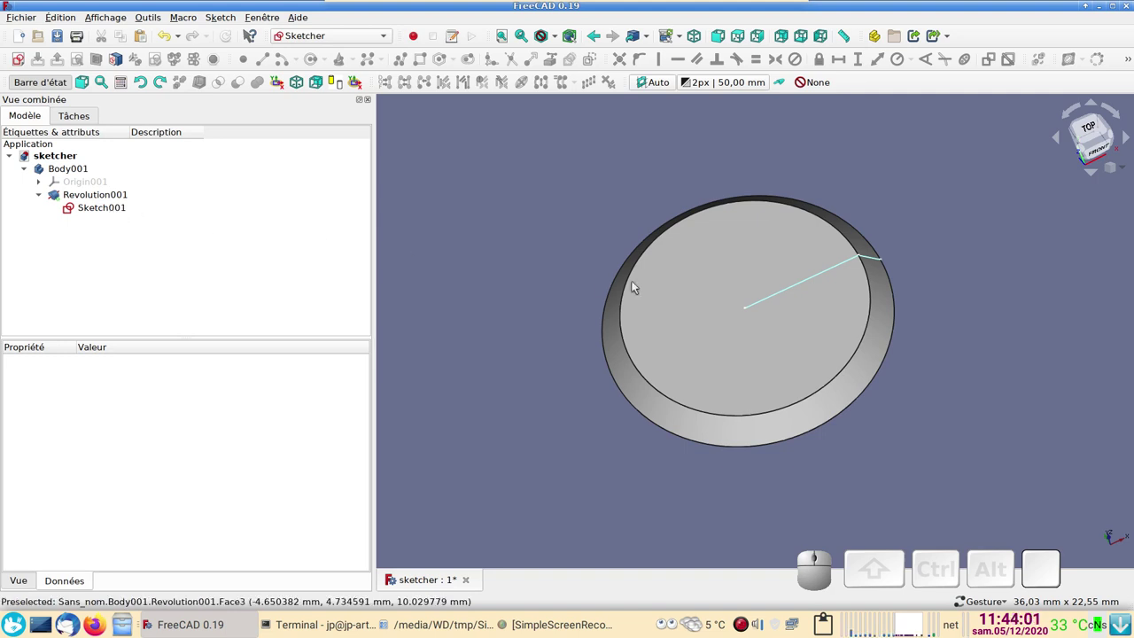
click(129, 210)
click(128, 210)
click(180, 150)
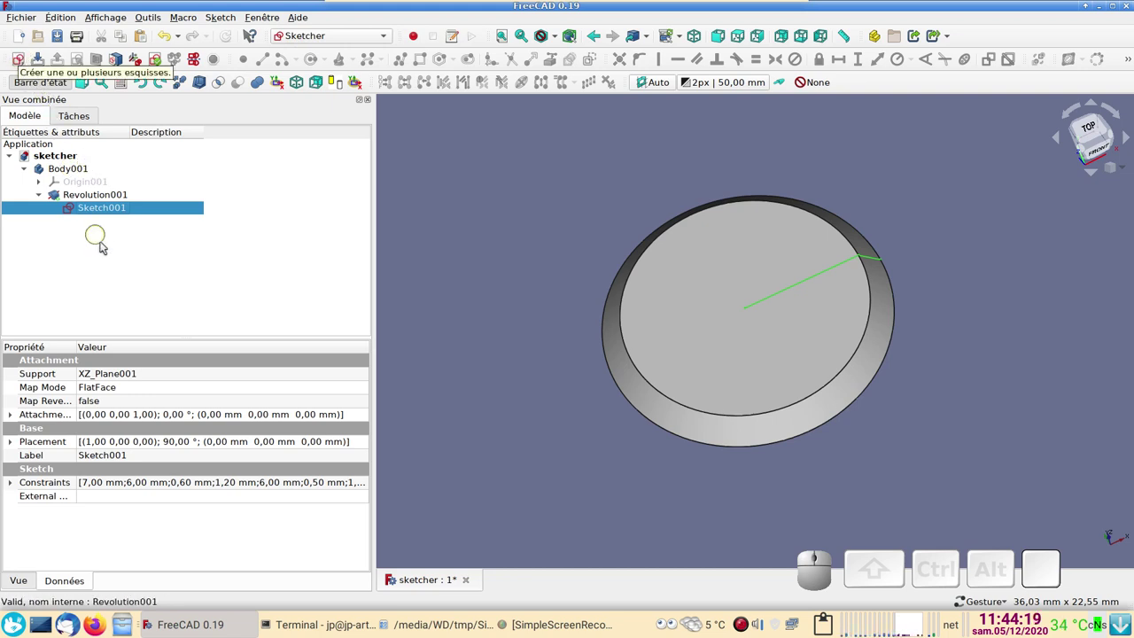
Cancel the sketch orientation prompt and bring the view back over the head's top face.
click(109, 246)
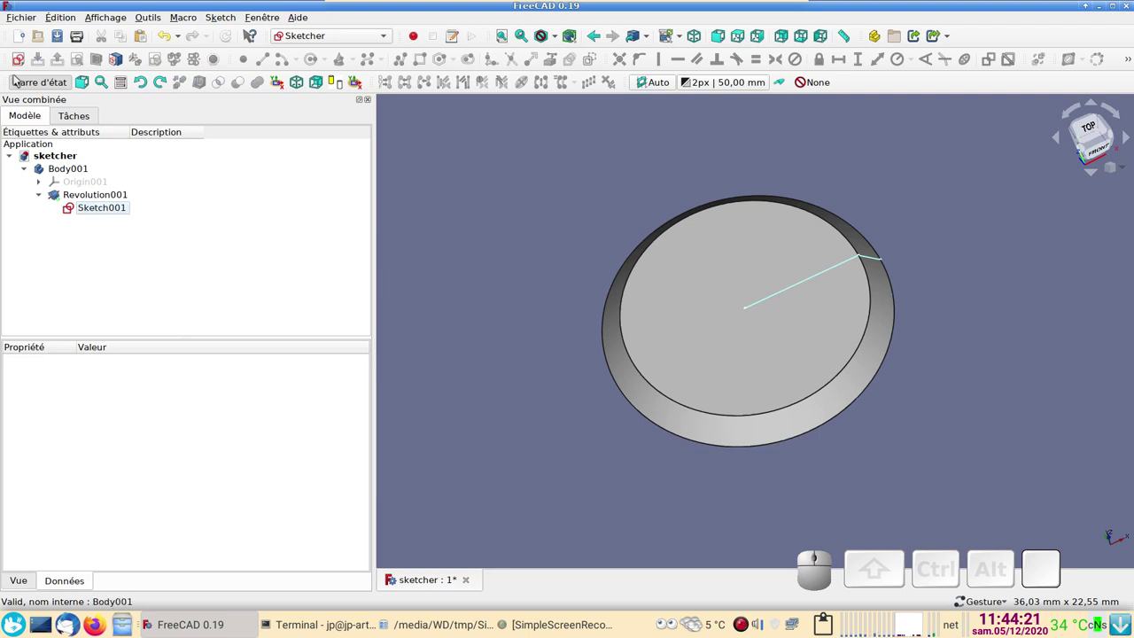
click(25, 68)
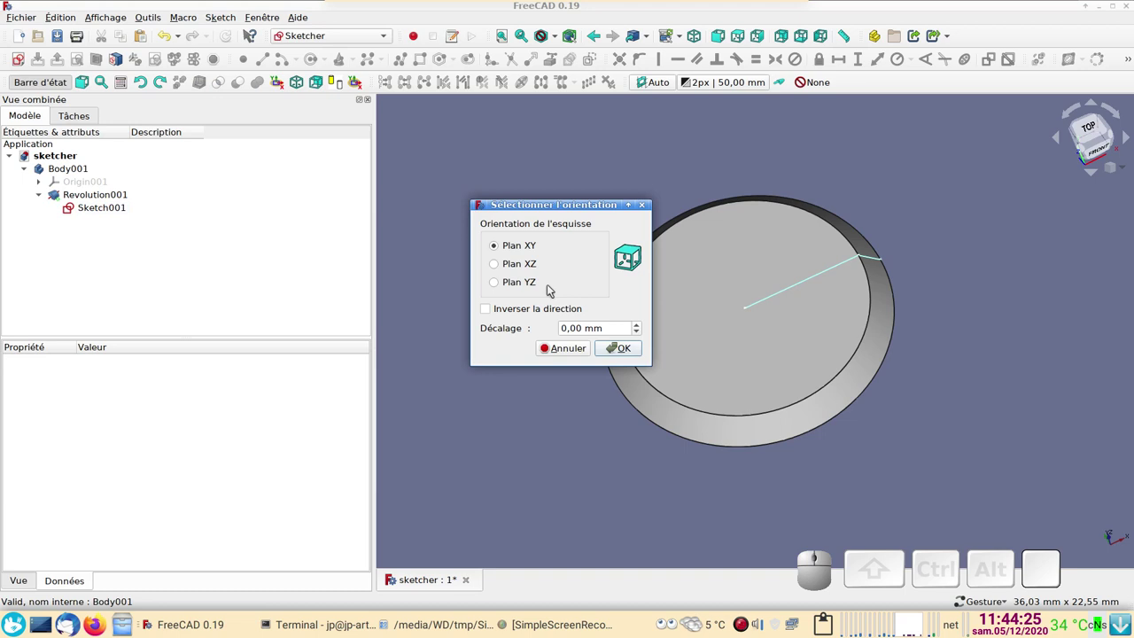
click(568, 351)
drag(643, 494, 694, 446)
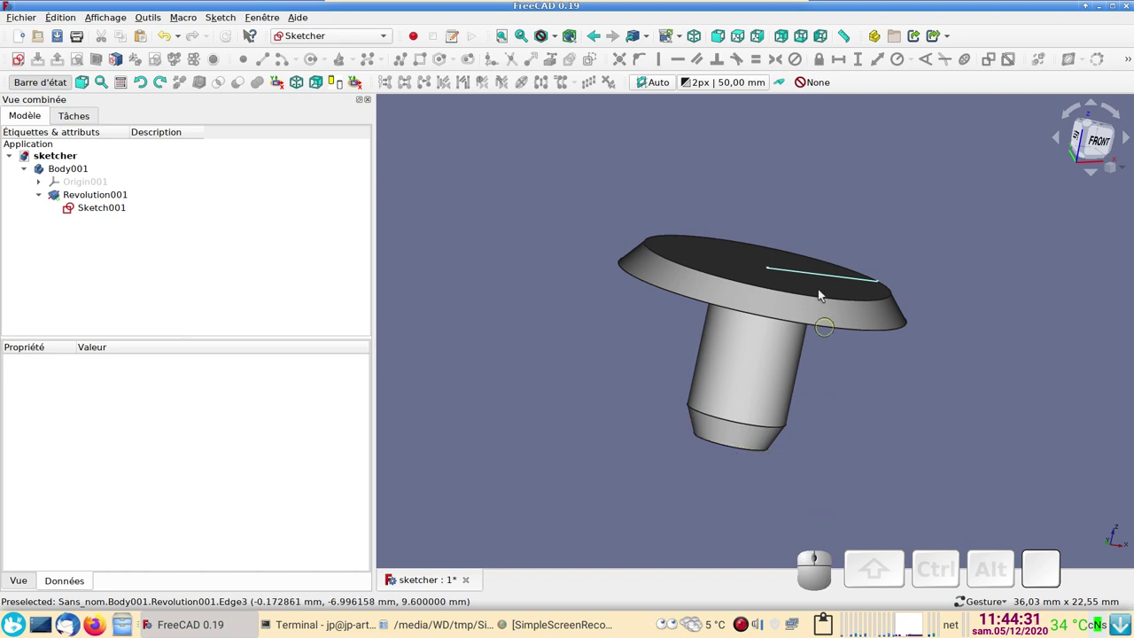
drag(922, 407, 487, 323)
drag(493, 313, 595, 321)
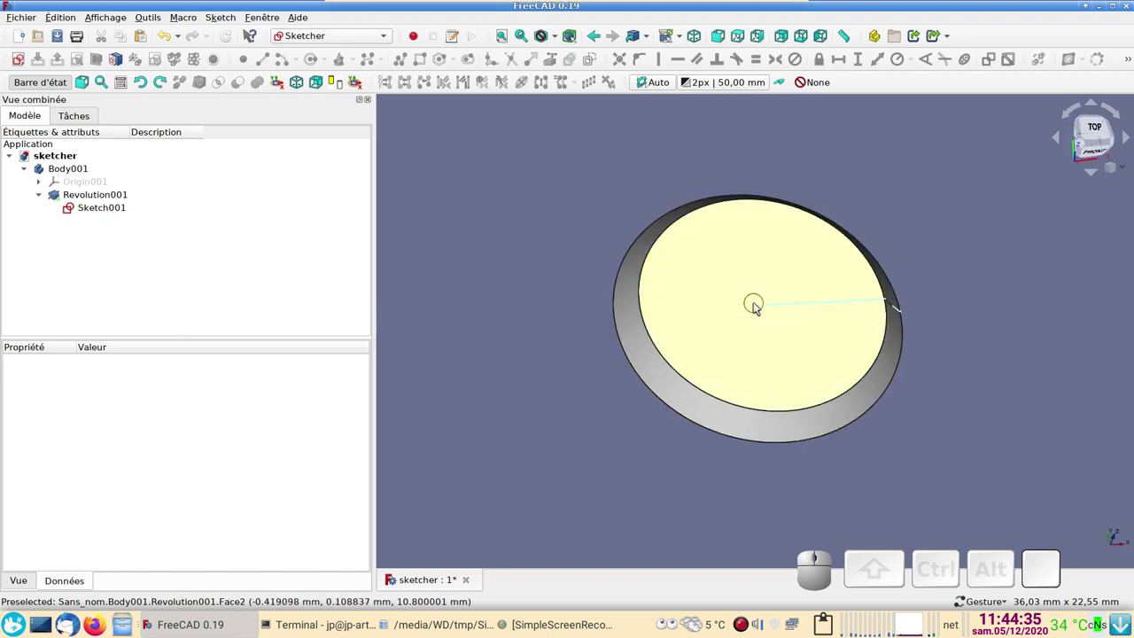
Attach a new sketch in FlatFace mode to the selected top face of the screw head.
click(699, 284)
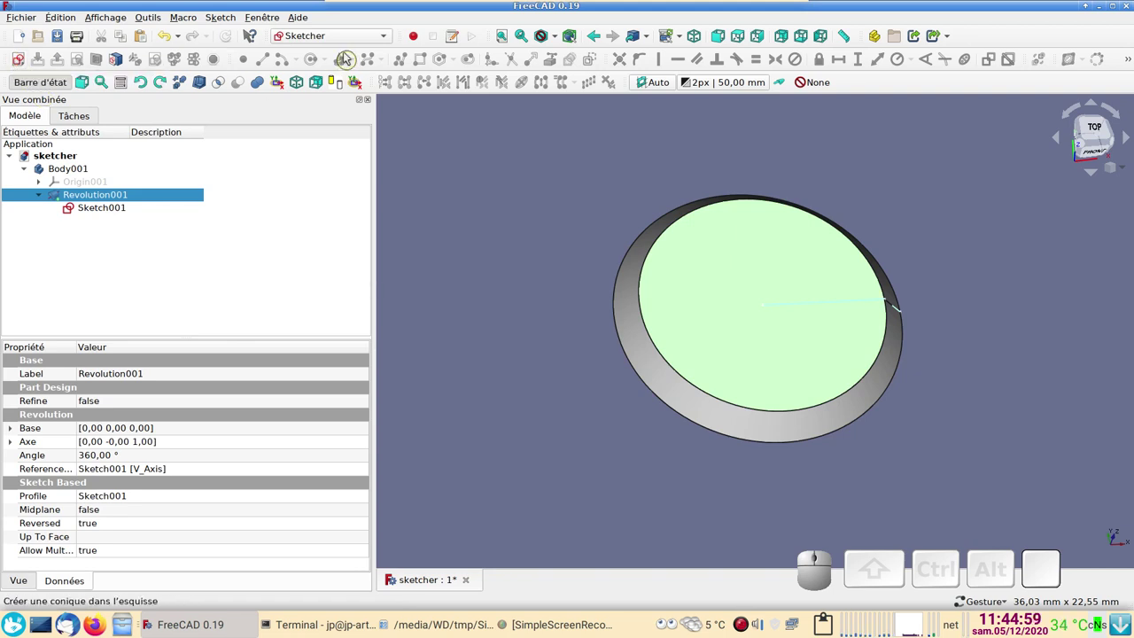
click(17, 58)
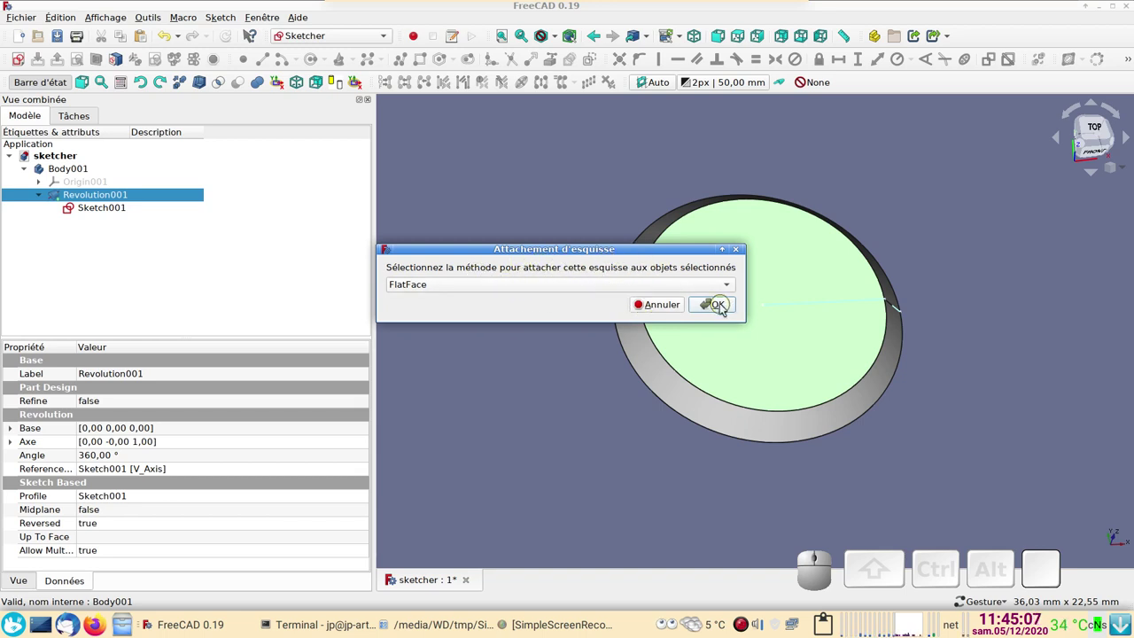
click(725, 306)
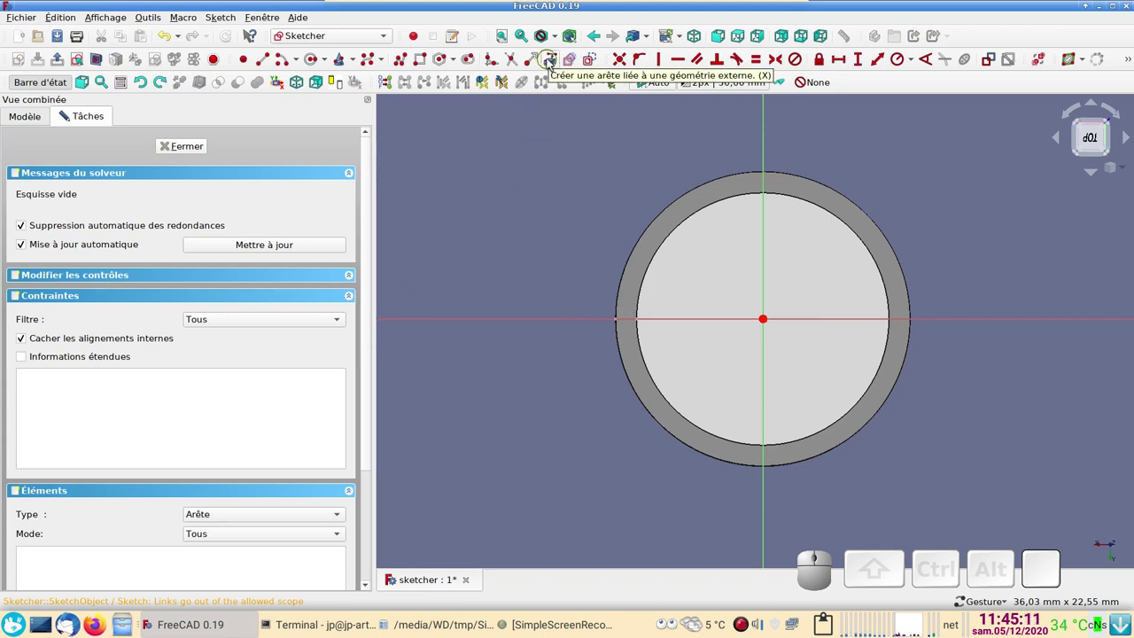
Link the head's top circle, draw a centred hexagon with a horizontal top edge, and close the sketch.
click(552, 61)
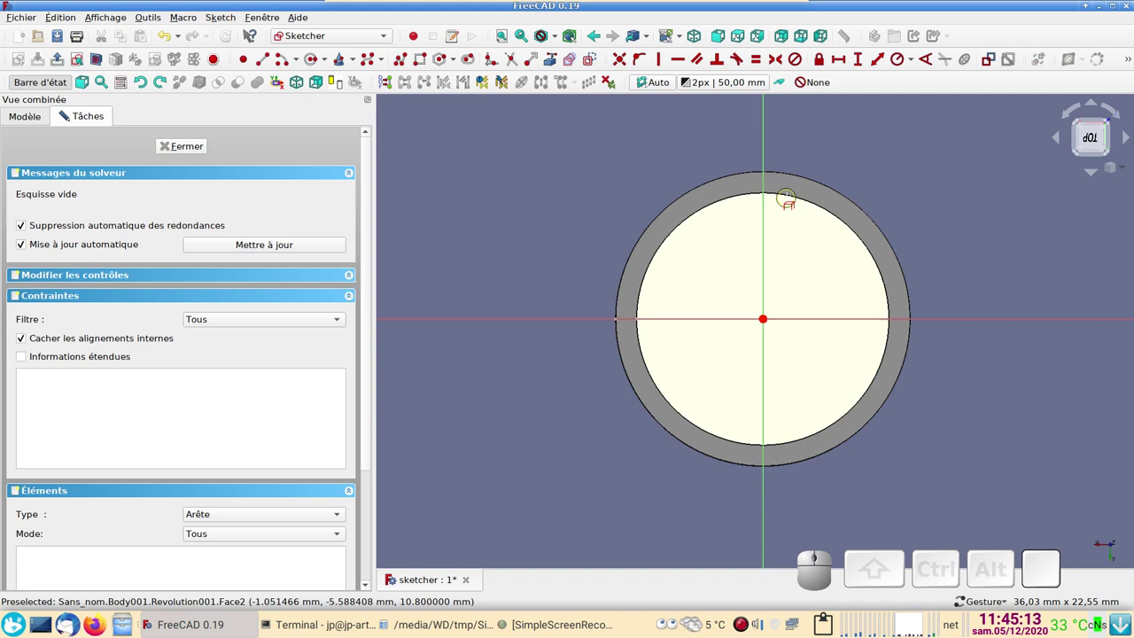
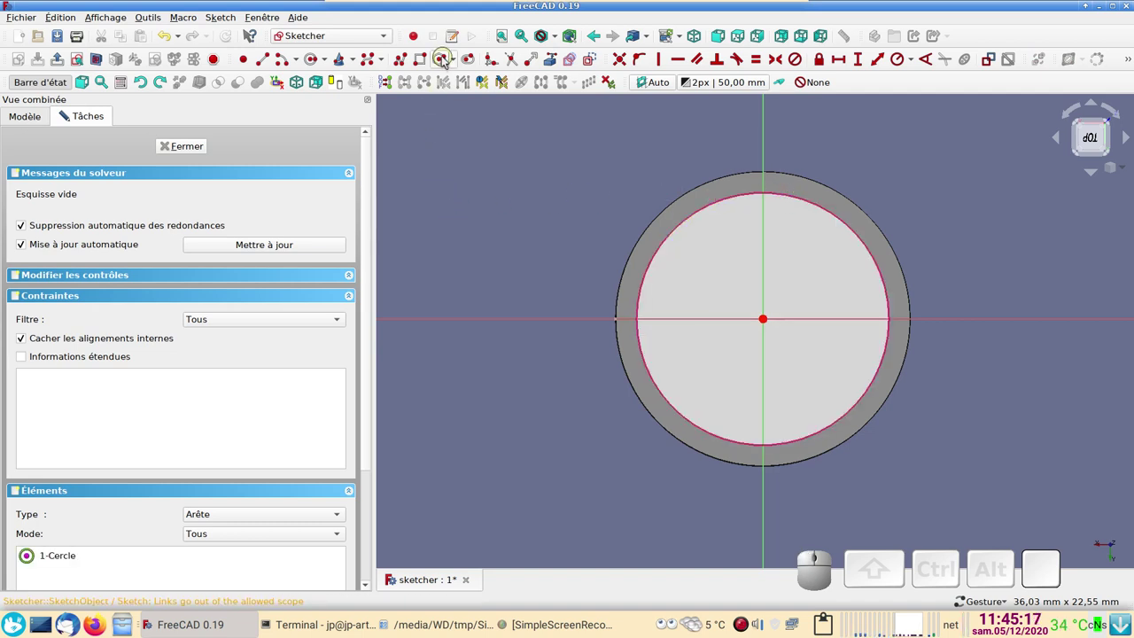
click(446, 63)
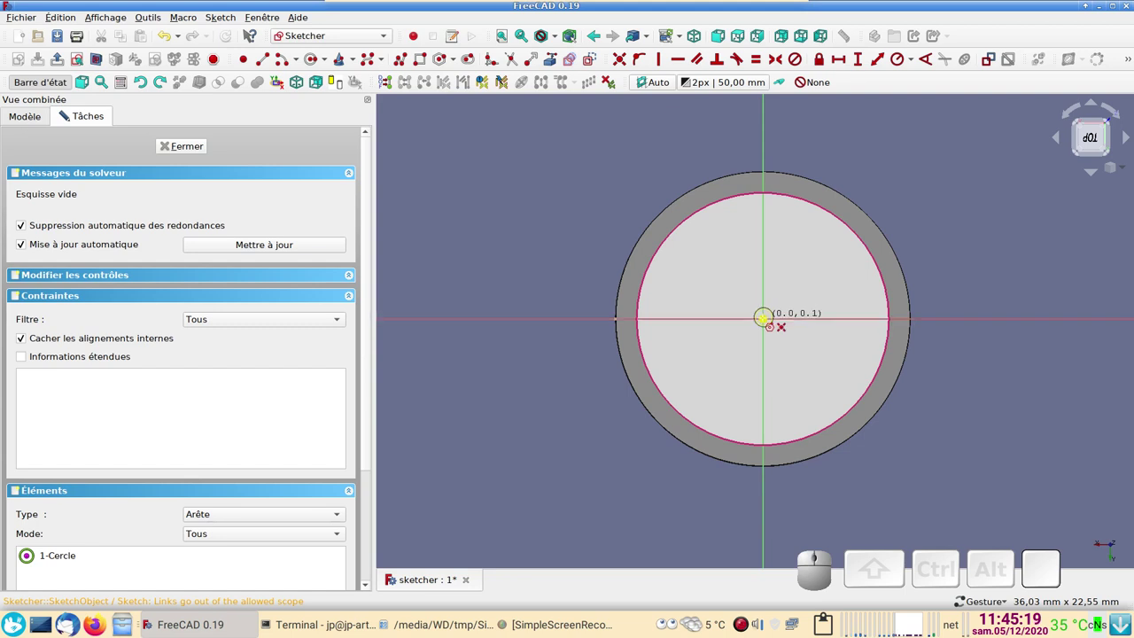
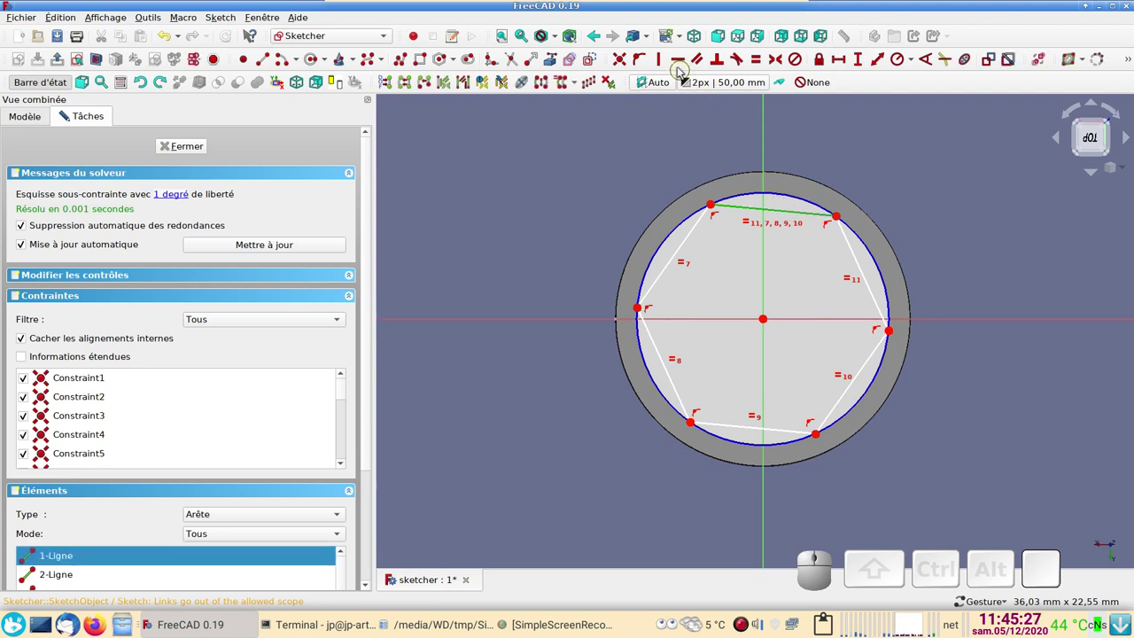
click(683, 70)
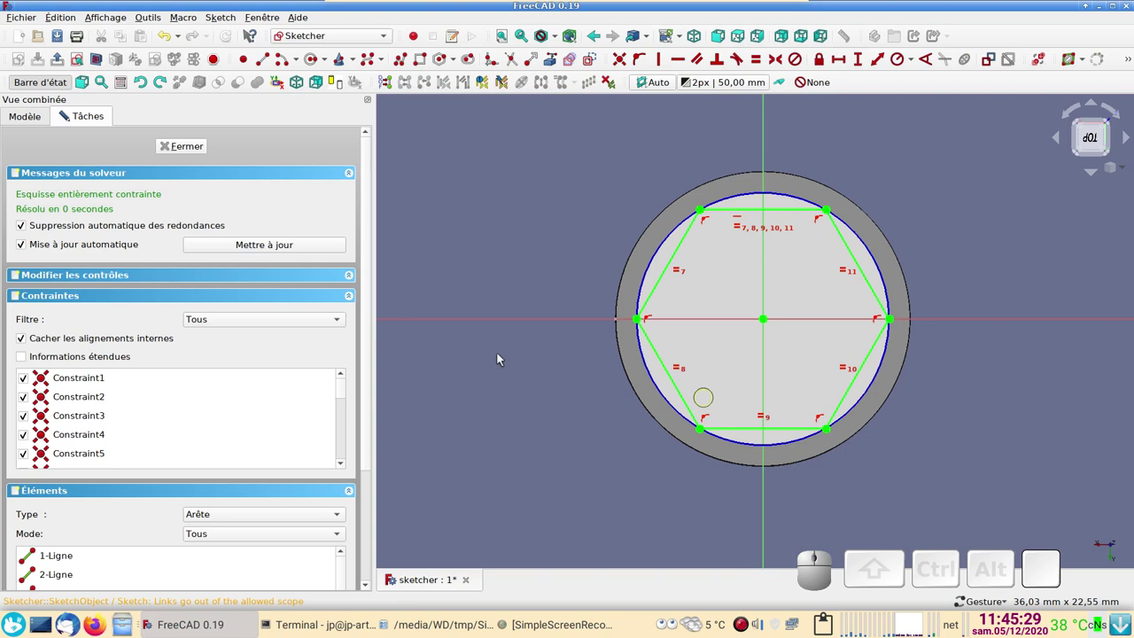
click(183, 152)
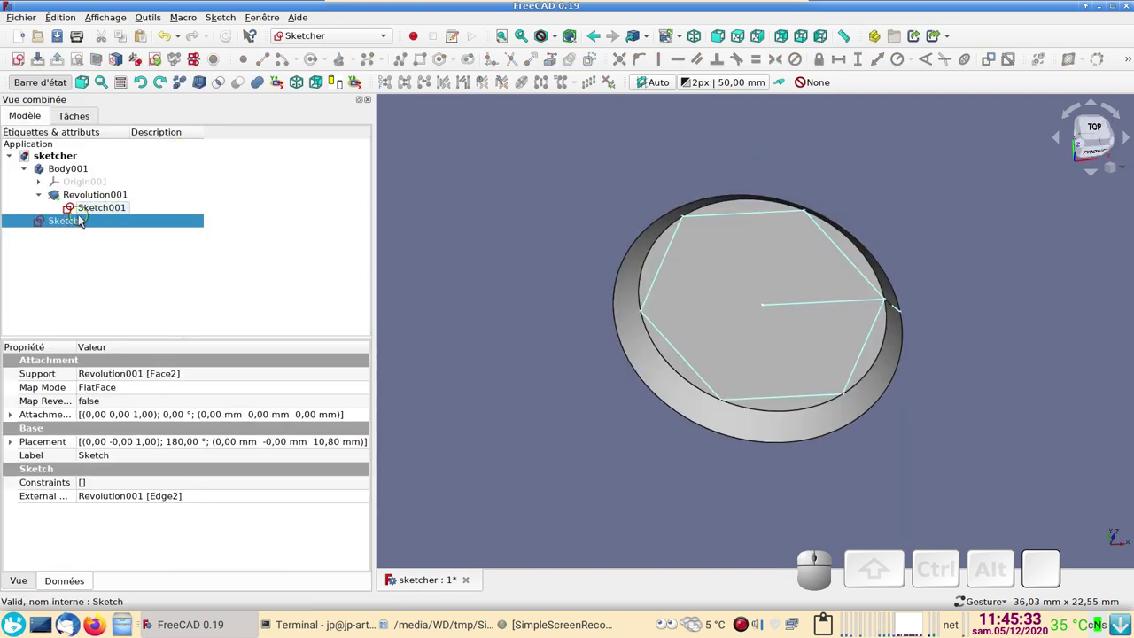
Change the profile's 7 mm head width dimension to 6 mm and close Sketch001.
click(91, 210)
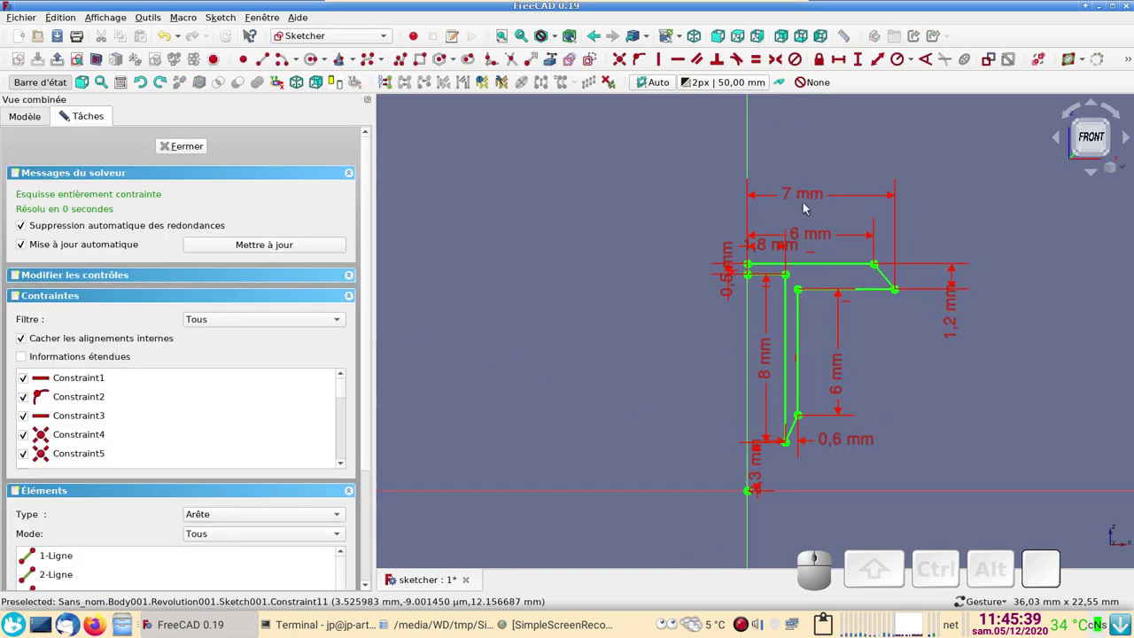
click(806, 199)
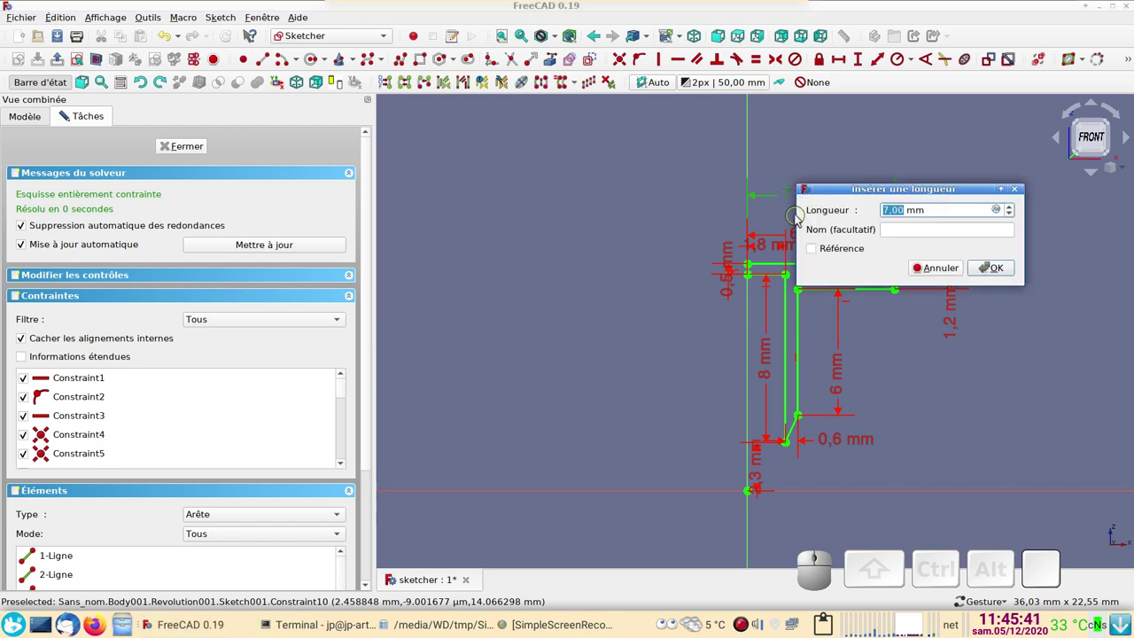
key(KP_6)
key(Return)
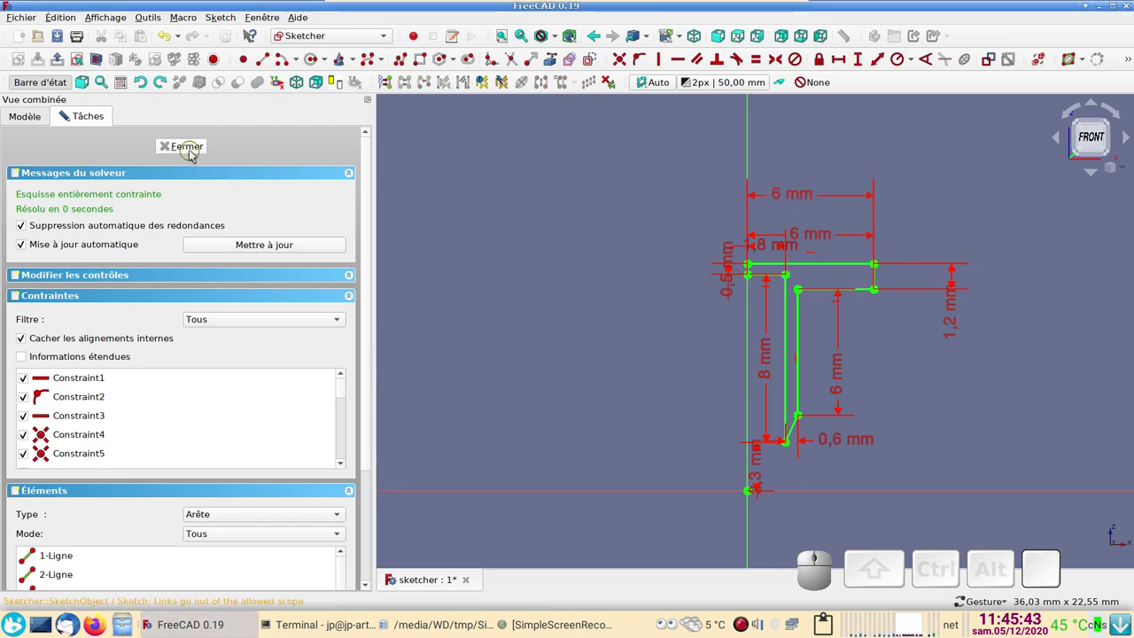
click(196, 152)
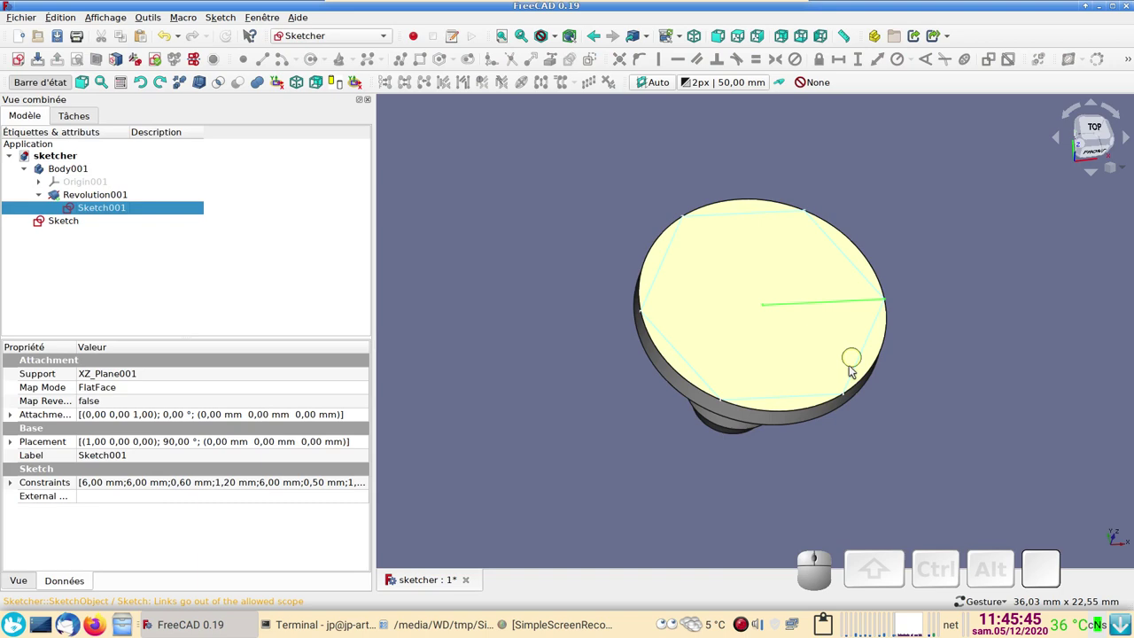
Reopen Sketch001, set the top head edge to 5 mm, and finish editing.
click(114, 211)
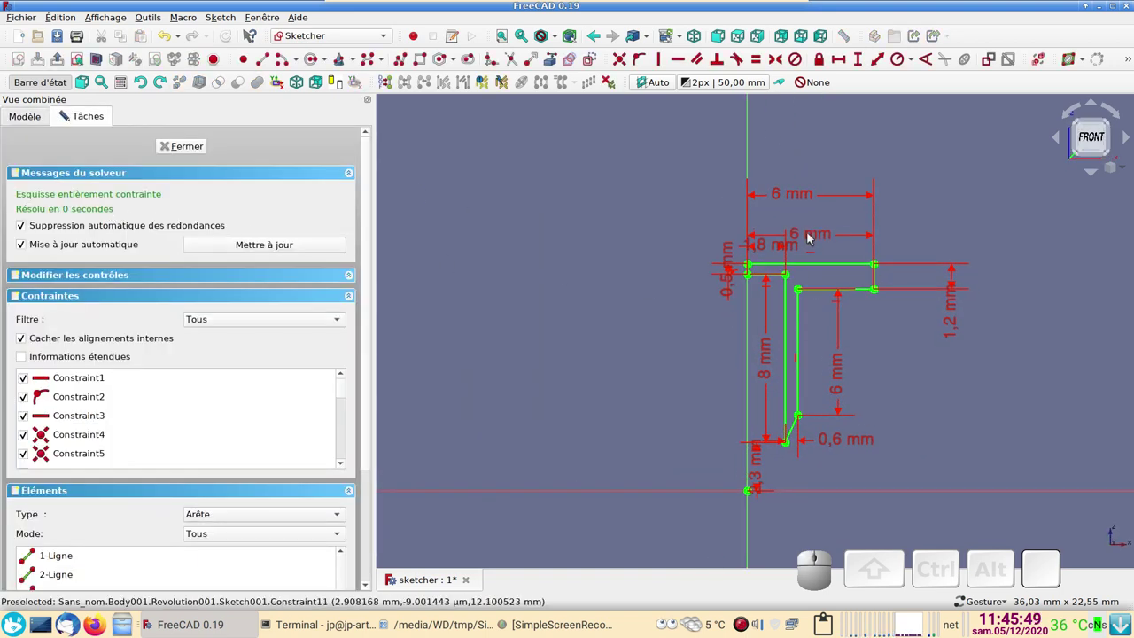
drag(812, 234, 836, 251)
click(820, 237)
key(5)
key(Return)
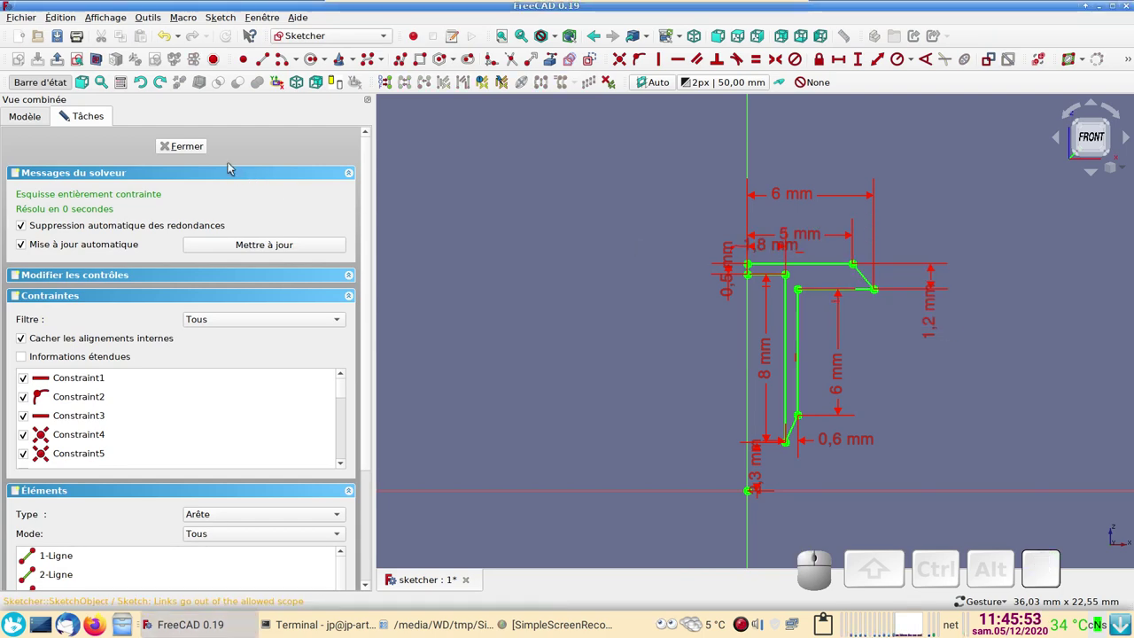
click(196, 141)
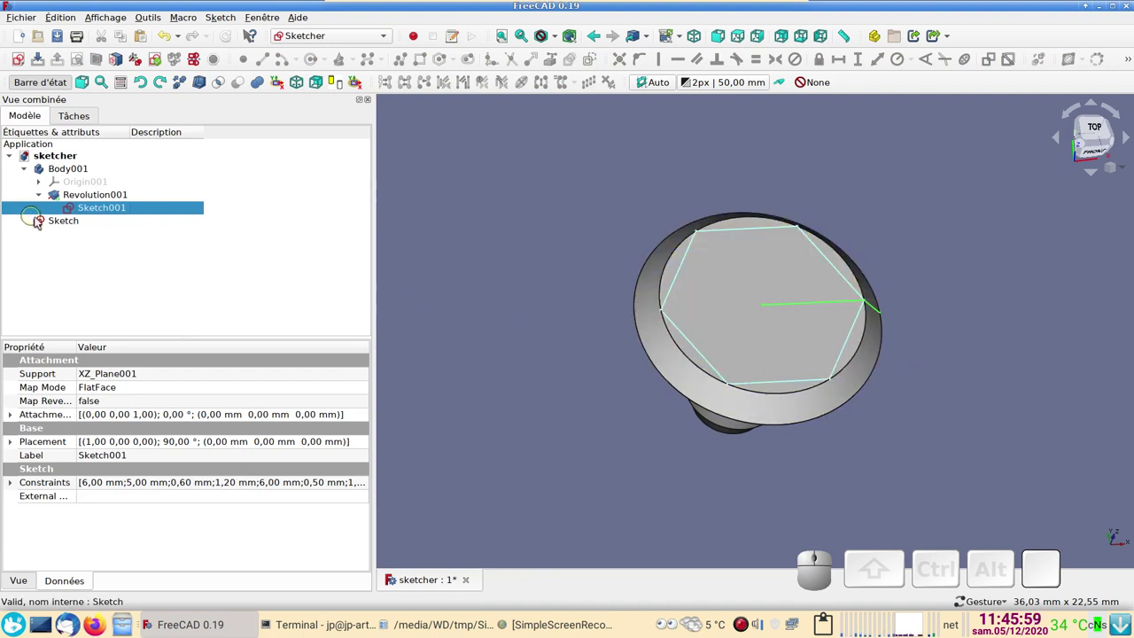
From the Part workbench Primitives dialog, create a Point (Sommet) at the origin.
click(342, 36)
click(335, 28)
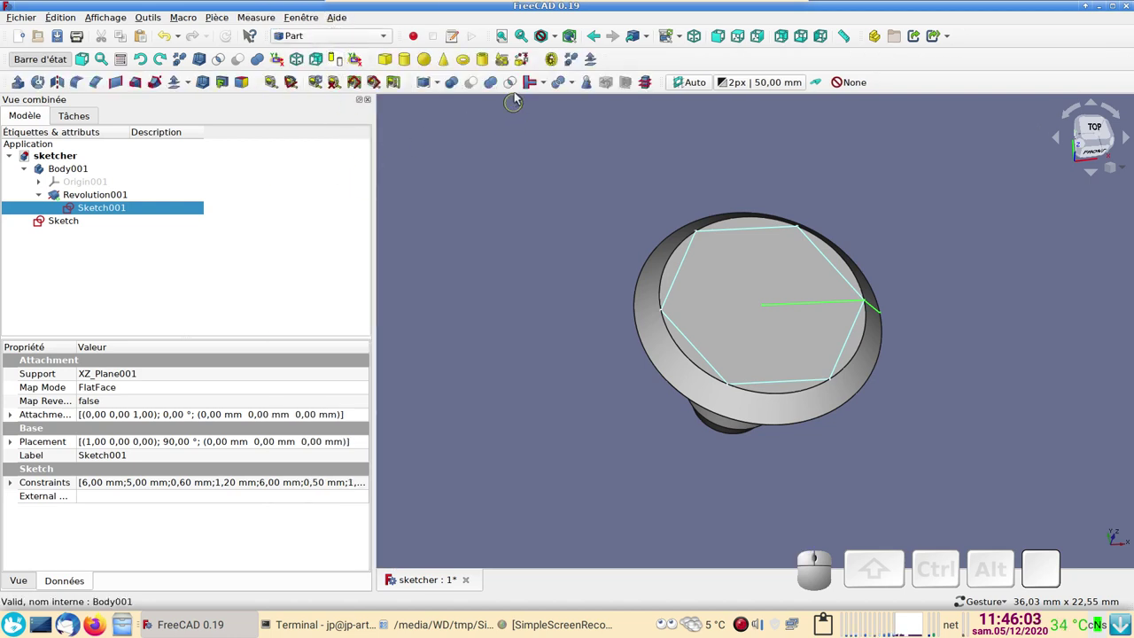
click(504, 63)
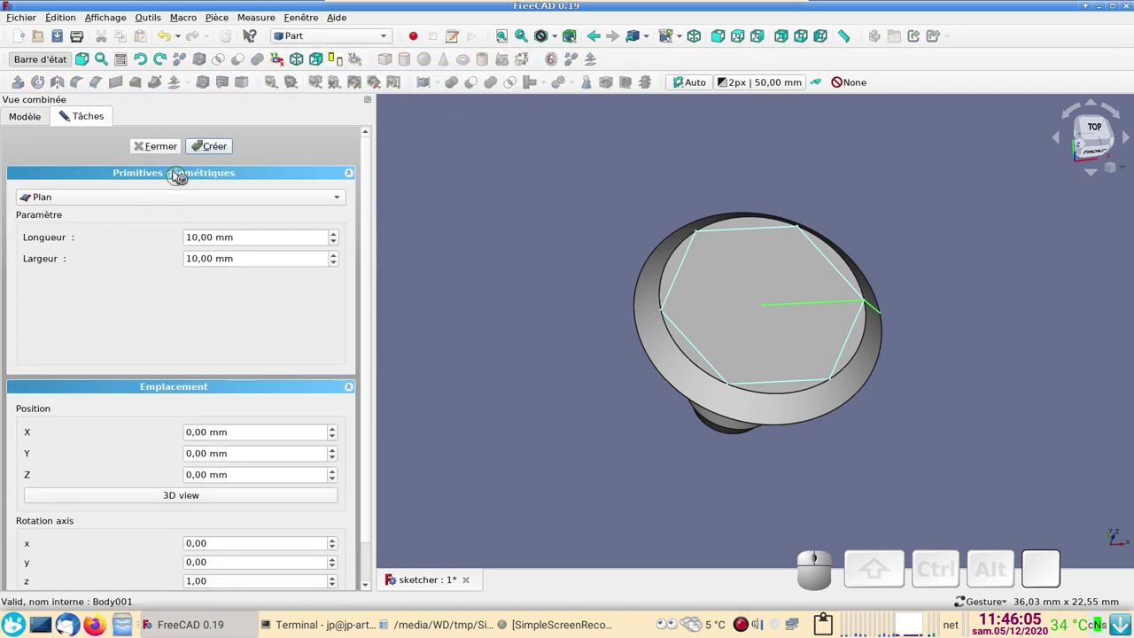
click(152, 193)
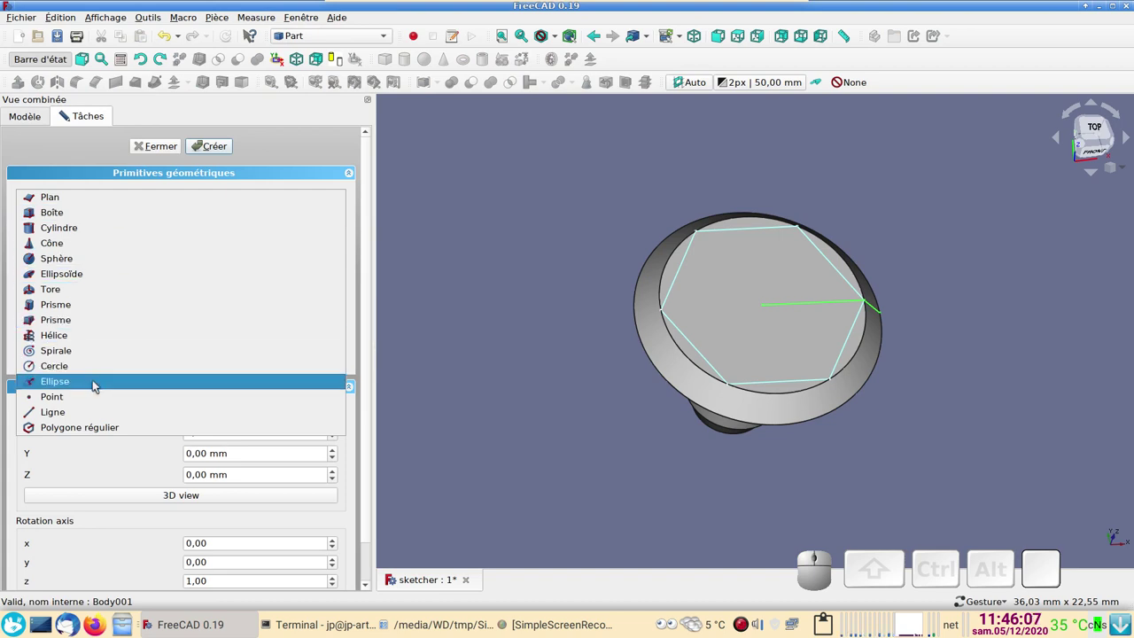
click(95, 395)
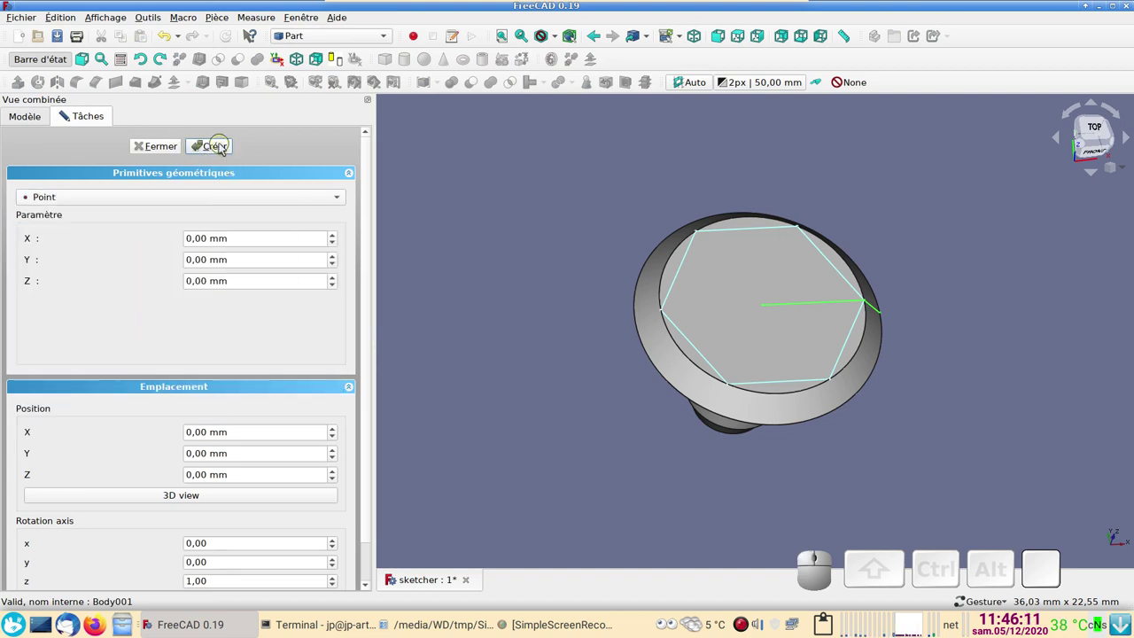
click(224, 145)
click(154, 141)
drag(872, 494, 209, 296)
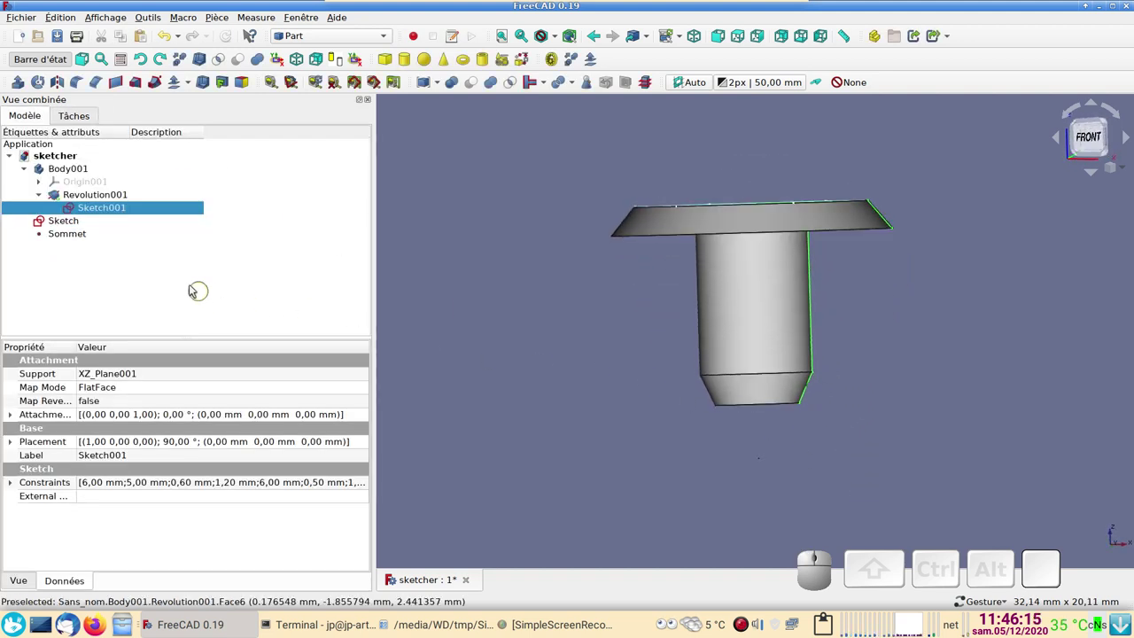
Set the Sommet point's Z property to 12 mm in the Données panel.
click(63, 237)
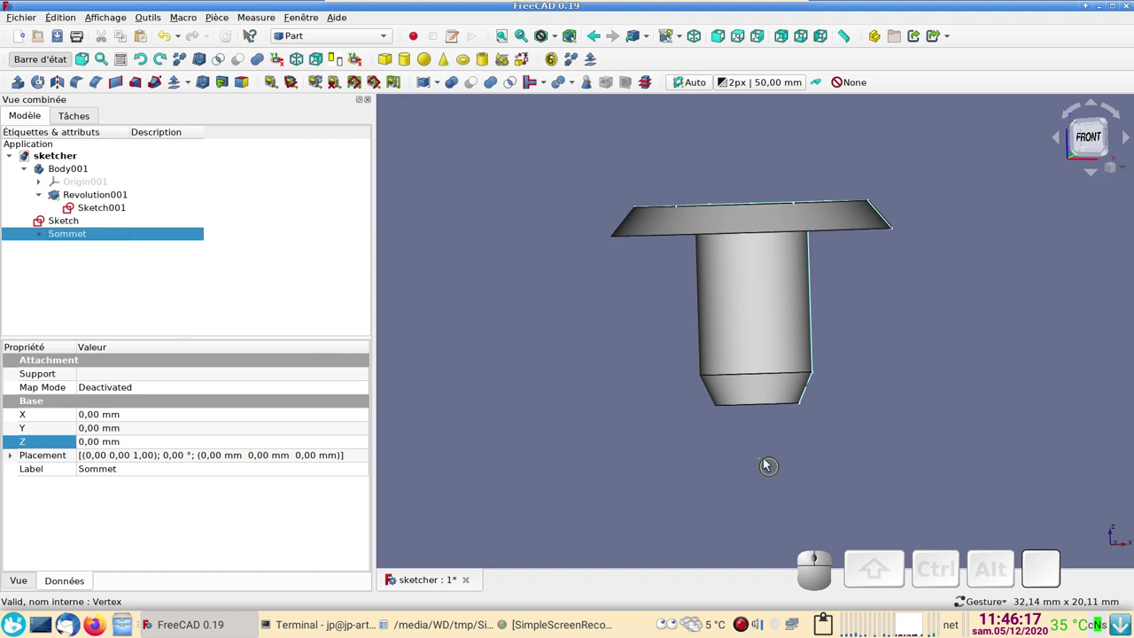
scroll(up, 3)
scroll(down, 3)
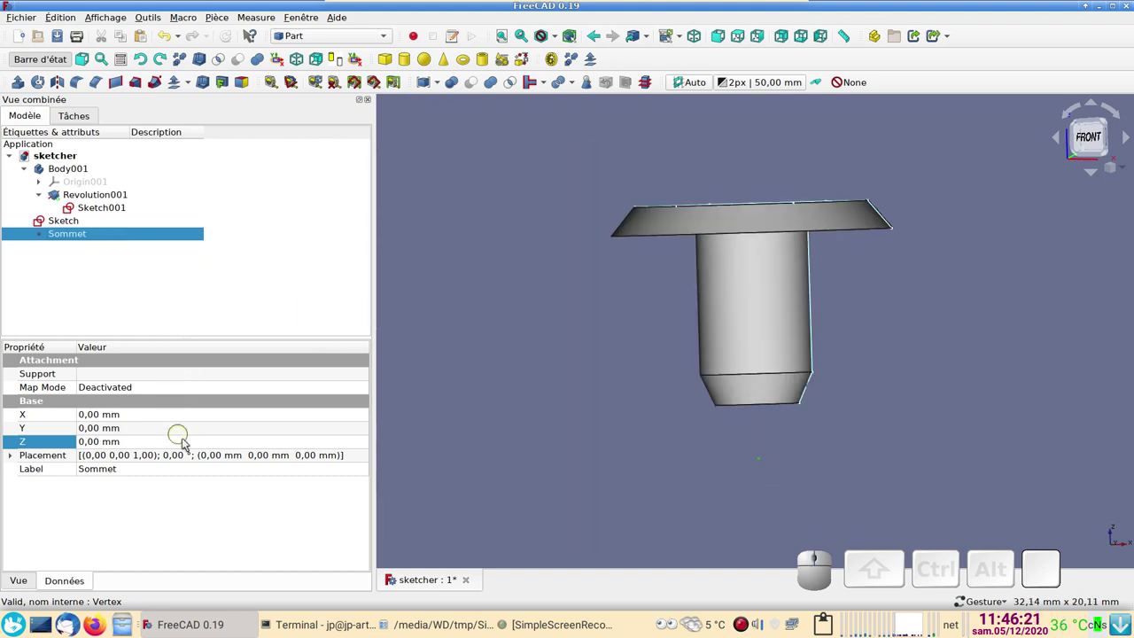
click(113, 438)
scroll(up, 3)
scroll(up, 3)
scroll(up, 3)
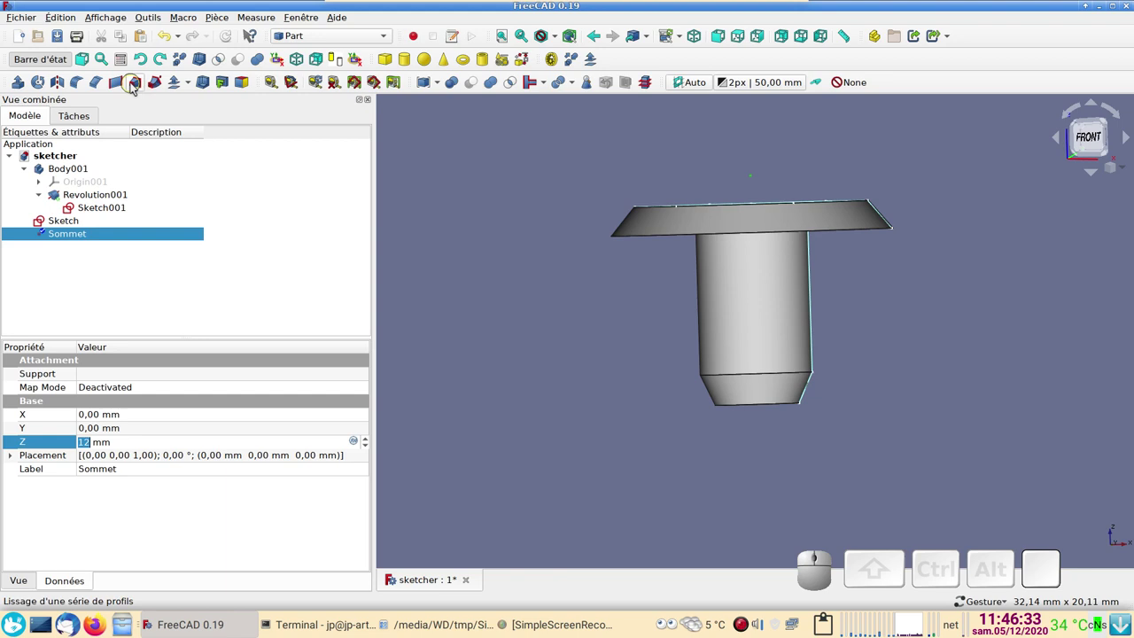
Loft from the hexagon Sketch to Sommet with Créer le solide ticked, forming the pyramid cap.
click(136, 84)
click(63, 227)
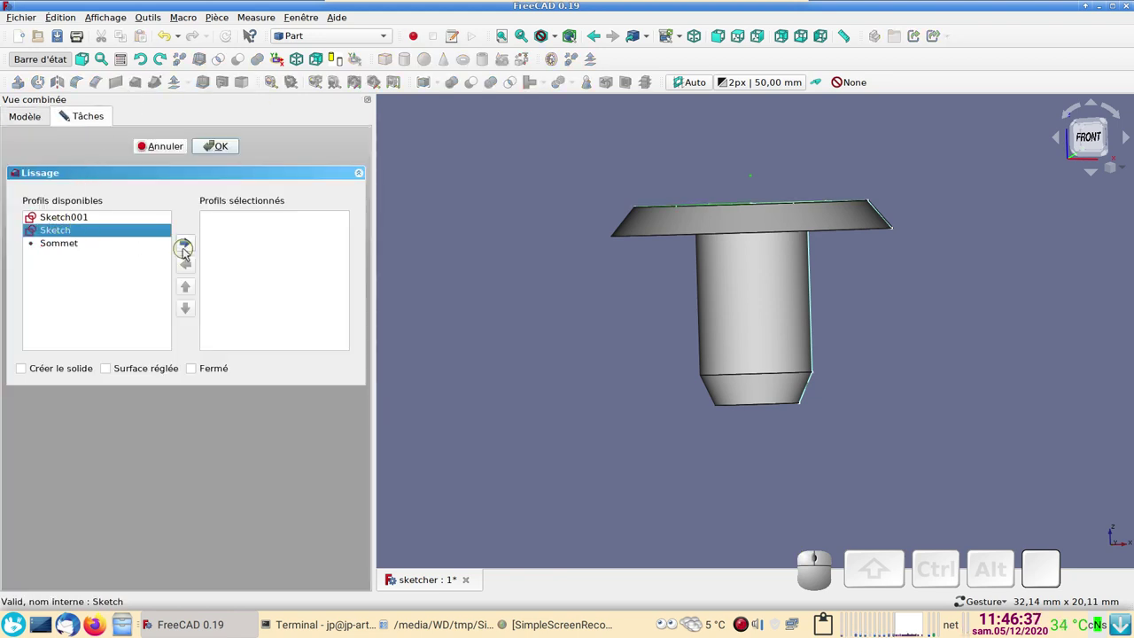
click(188, 245)
click(65, 232)
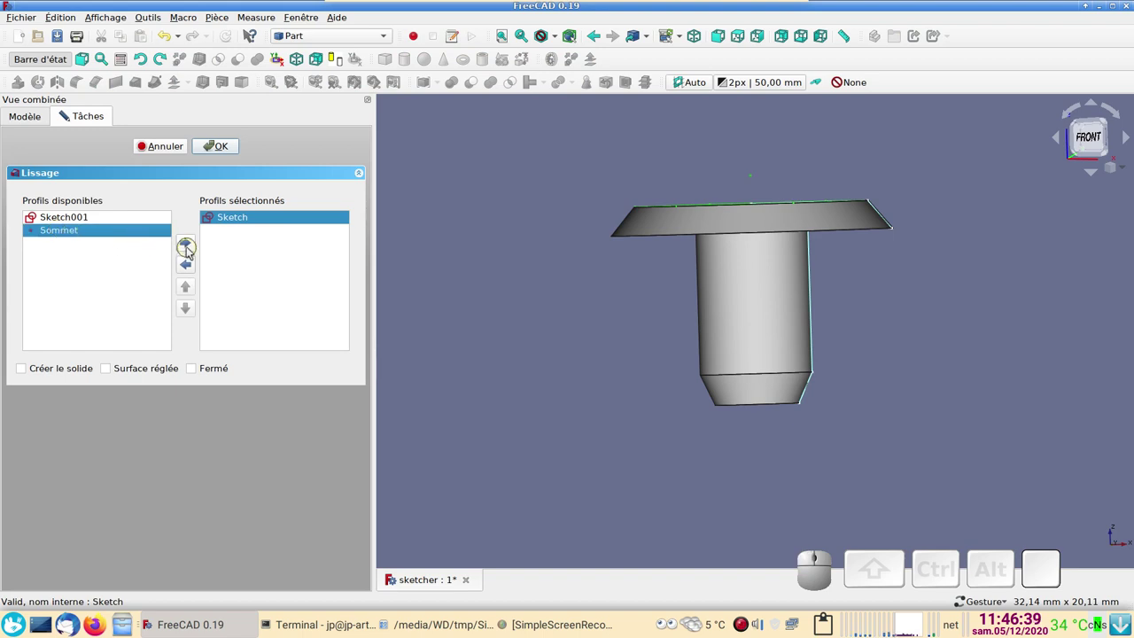
click(189, 243)
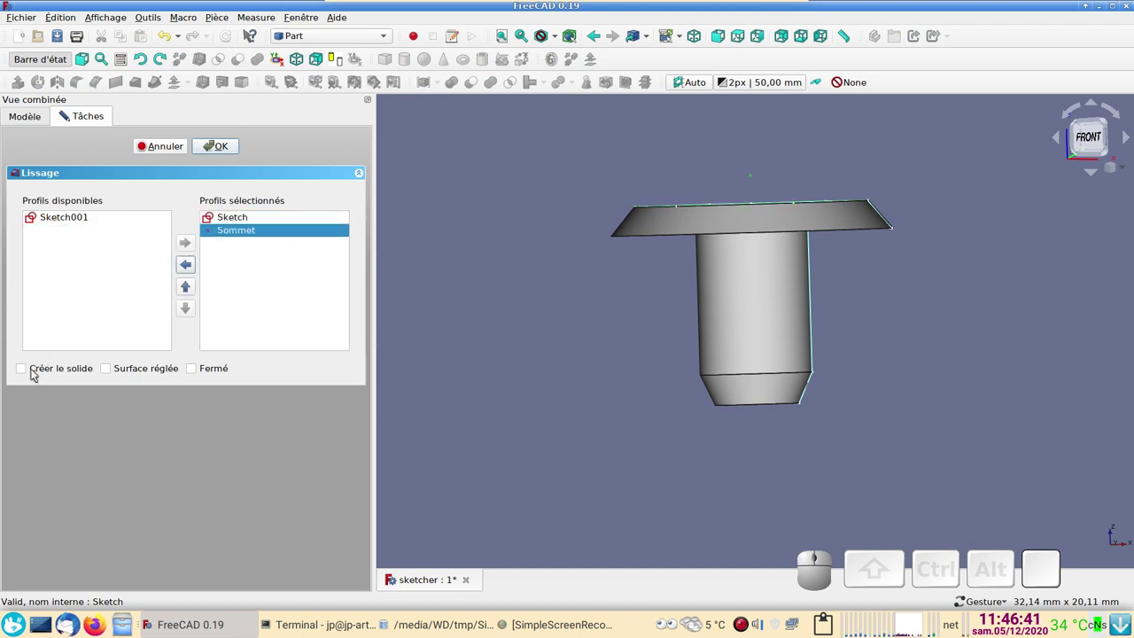
click(29, 372)
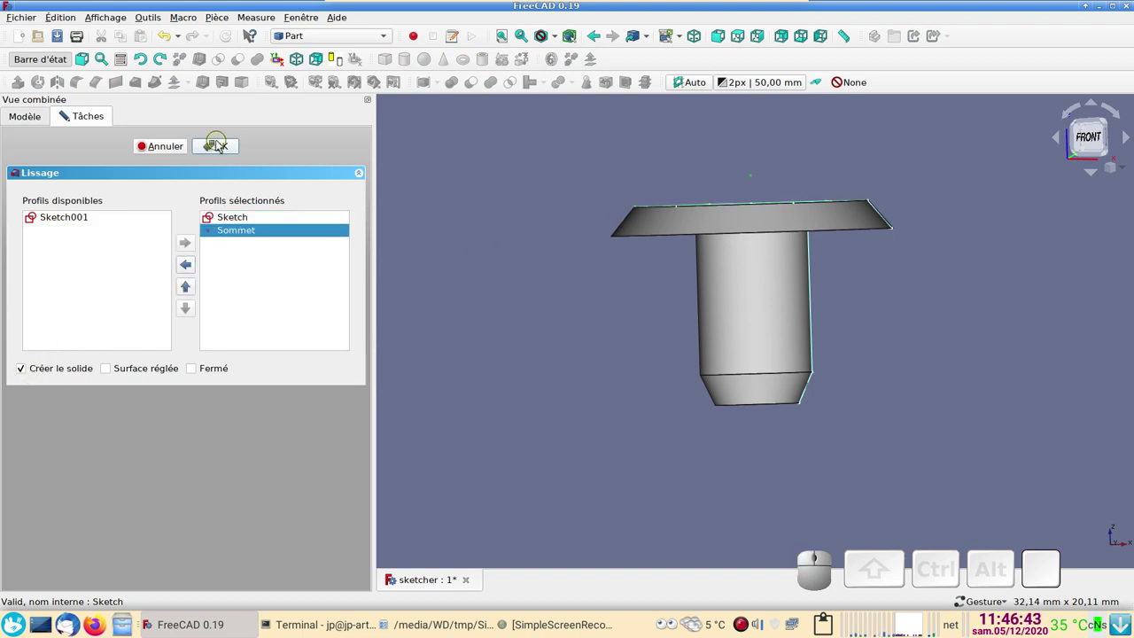
click(222, 145)
drag(486, 228, 168, 315)
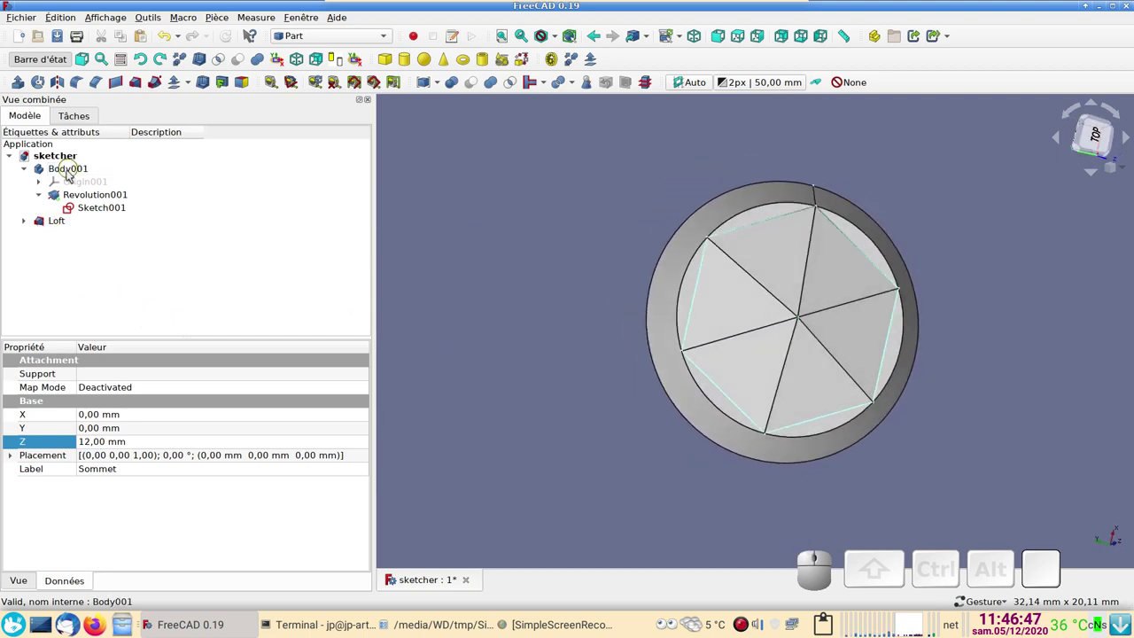
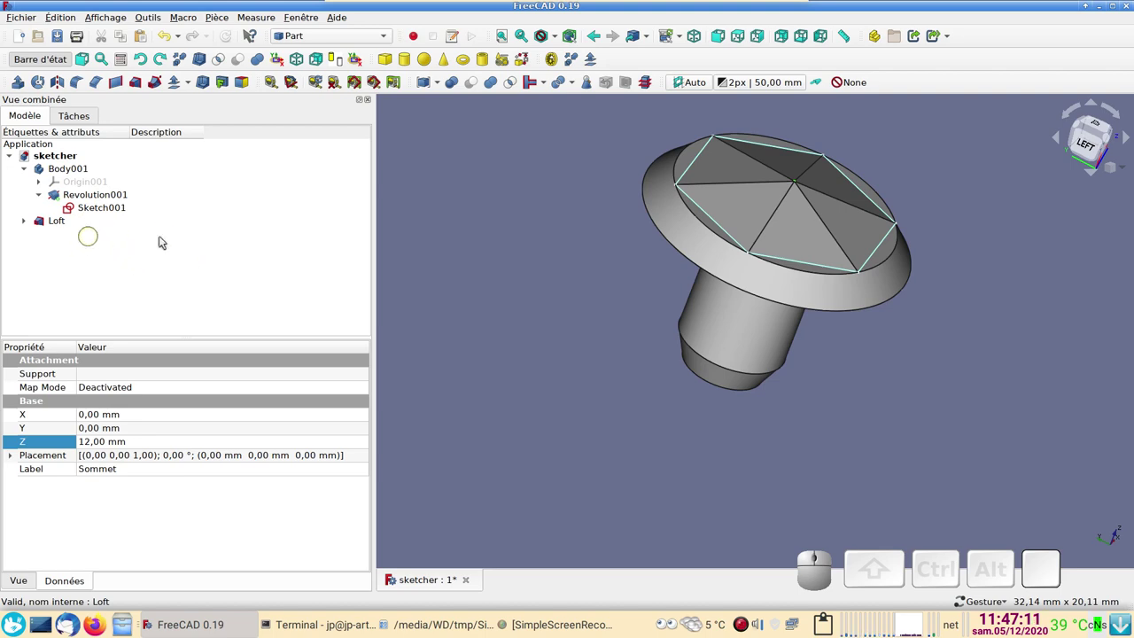
scroll(up, 3)
scroll(down, 3)
middle_click(581, 310)
drag(554, 308, 829, 429)
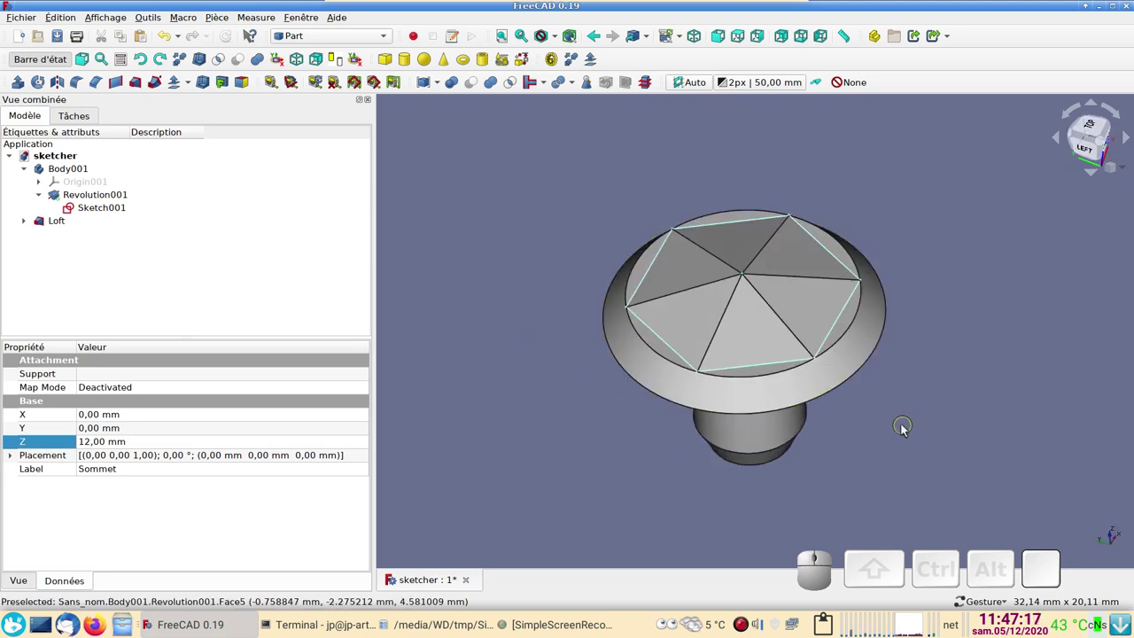
drag(896, 446, 639, 409)
right_click(561, 414)
drag(579, 427, 560, 407)
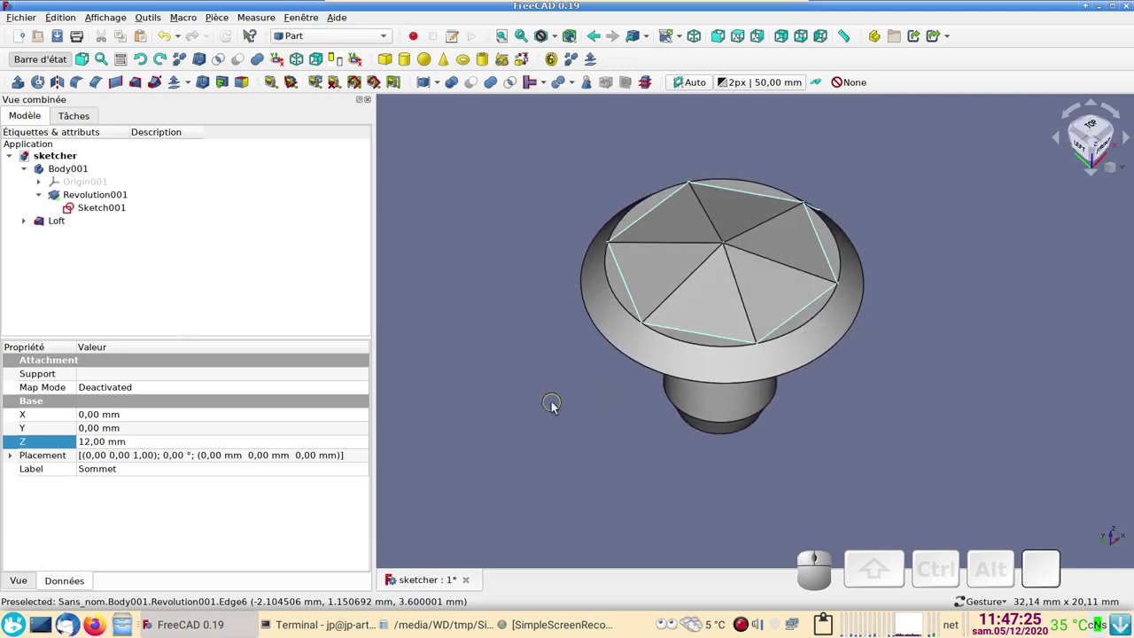